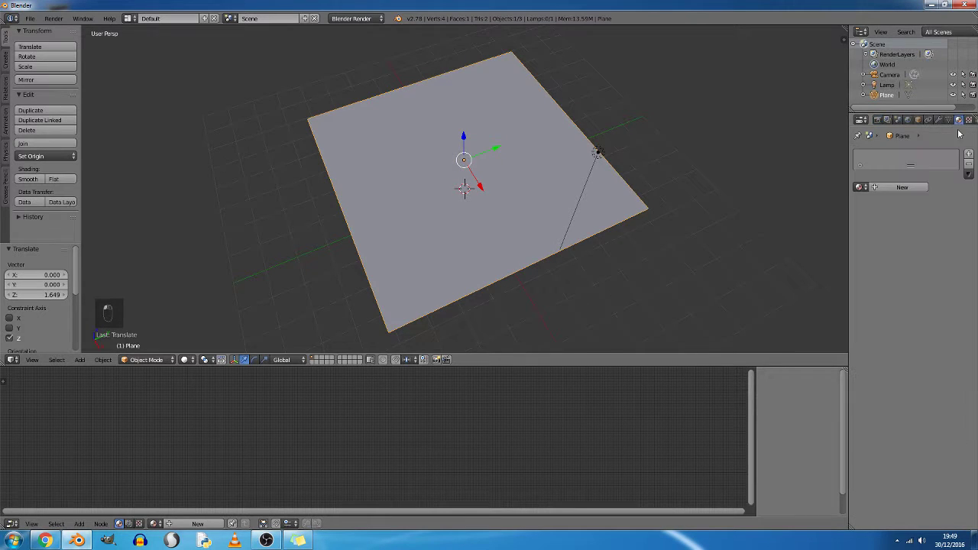
Switch to Cycles, create a new node material for the plane and add a Fresnel node beside the Diffuse BSDF
left_click_drag(909, 192, 382, 33)
left_click_drag(376, 21, 328, 432)
key("shift+a")
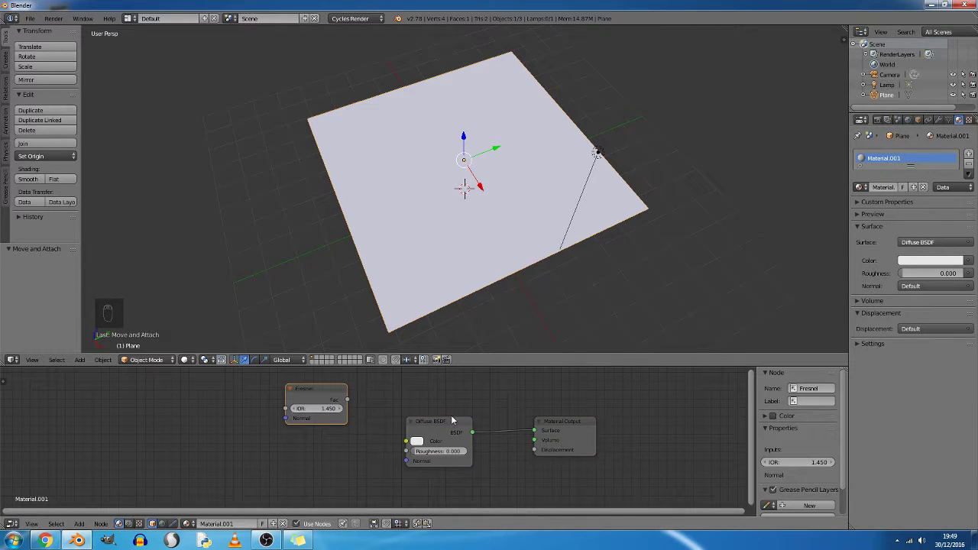
left_click(455, 427)
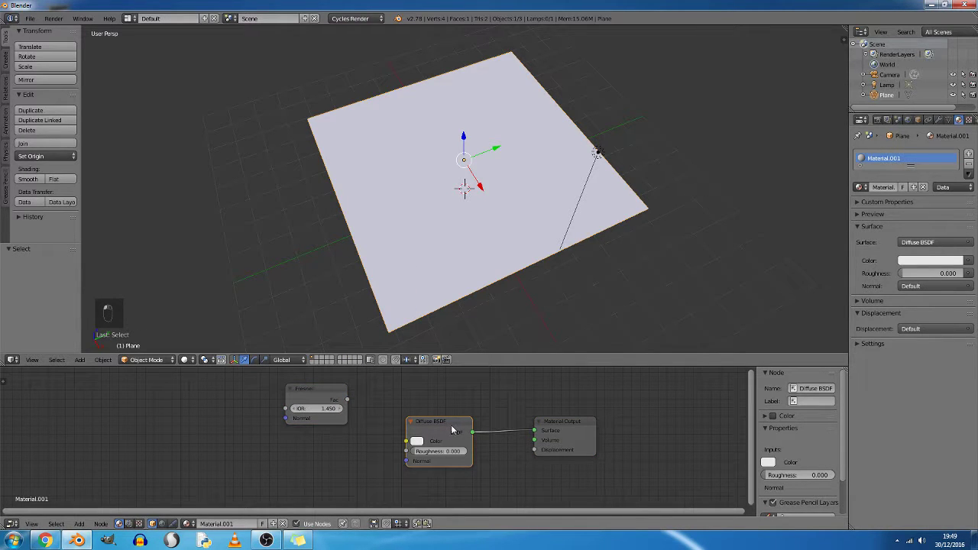
Delete the Diffuse BSDF and add Refraction BSDF, Glossy BSDF and Mix Shader nodes
key("Delete")
key("shift+a")
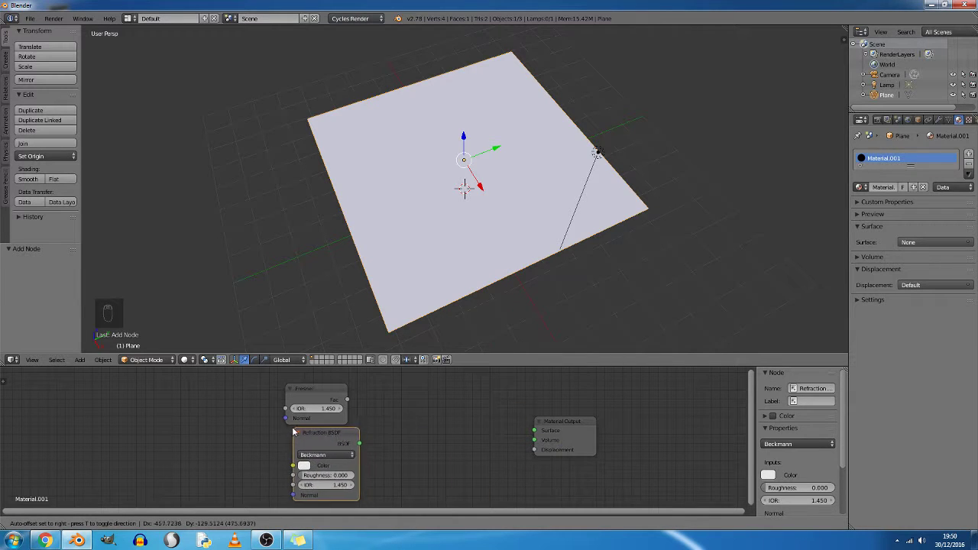
key("shift+a")
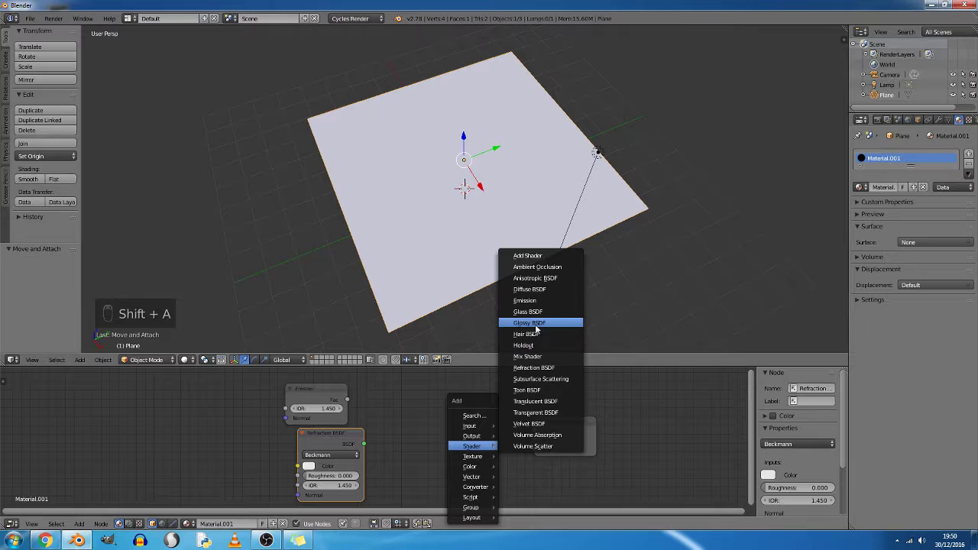
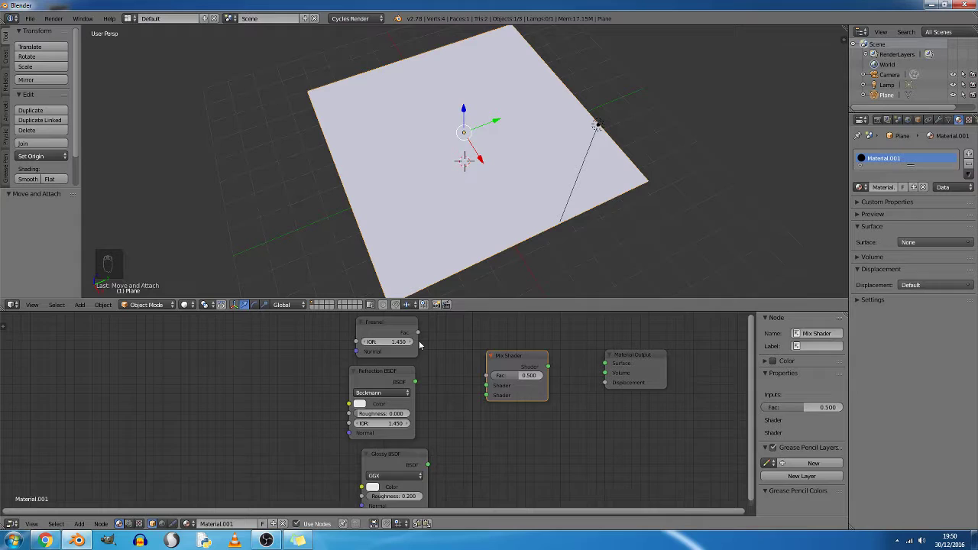
Wire Fresnel Fac, Refraction and Glossy into the Mix Shader and feed it to the Material Output surface
left_click_drag(425, 336, 461, 355)
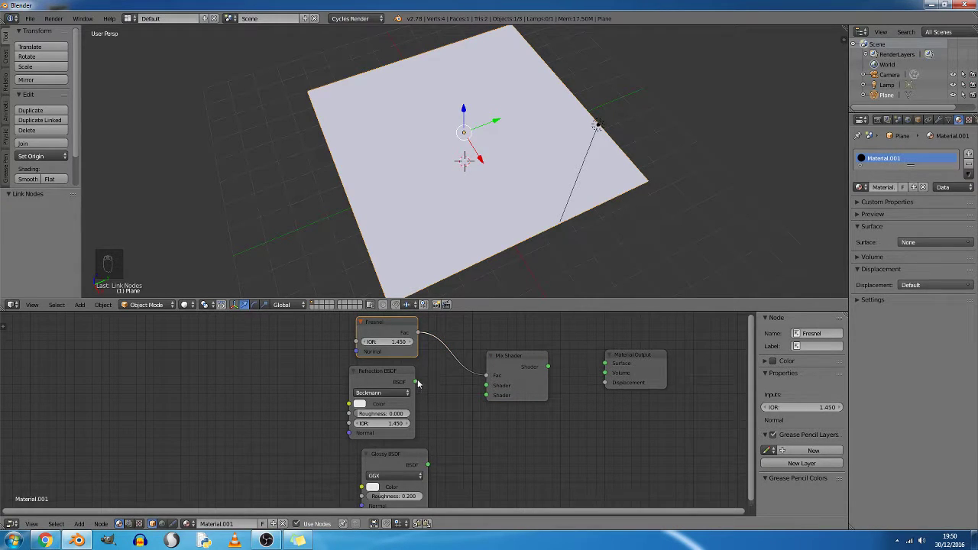
left_click_drag(422, 383, 463, 446)
left_click_drag(434, 465, 550, 369)
left_click_drag(554, 370, 603, 374)
left_click(467, 437)
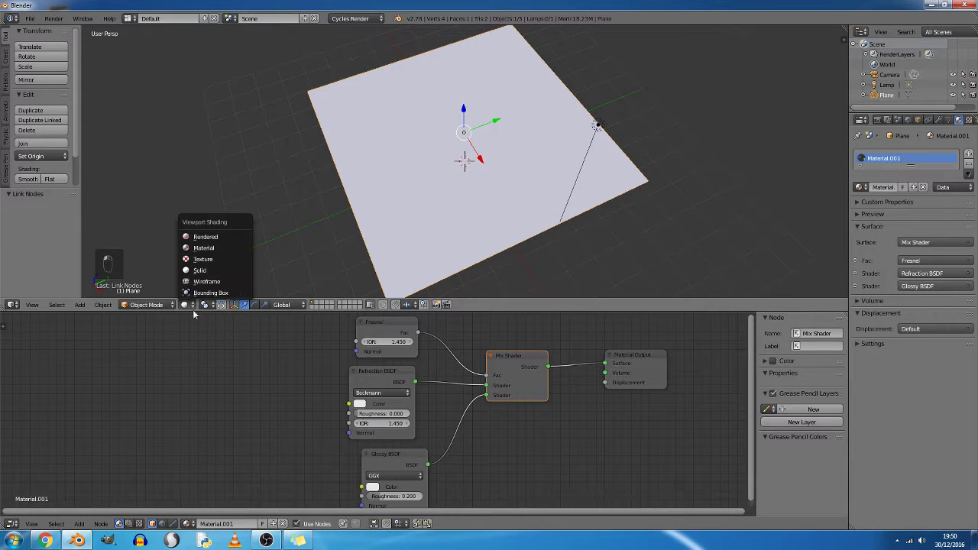
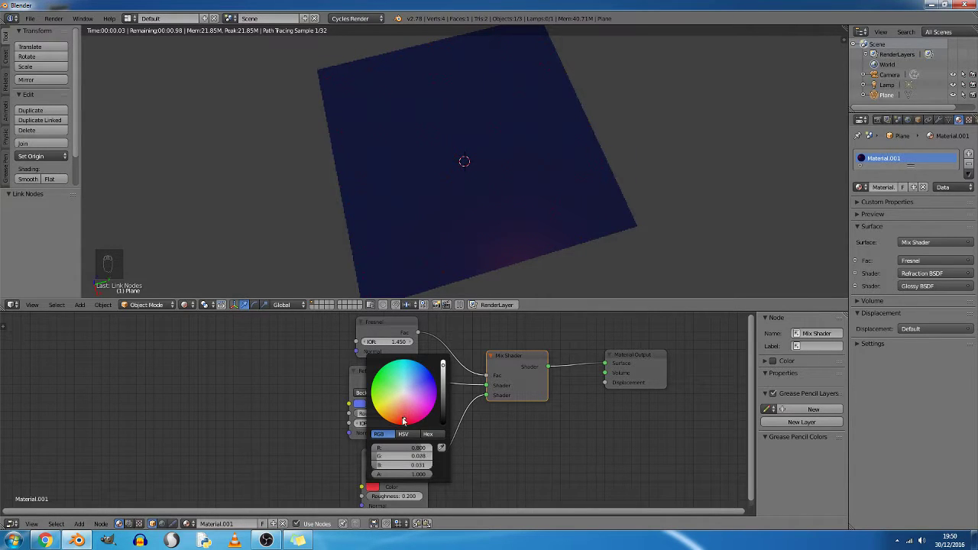
Pick a red colour for the Glossy BSDF and inspect the reddish highlight on the plane
left_click_drag(418, 480, 487, 436)
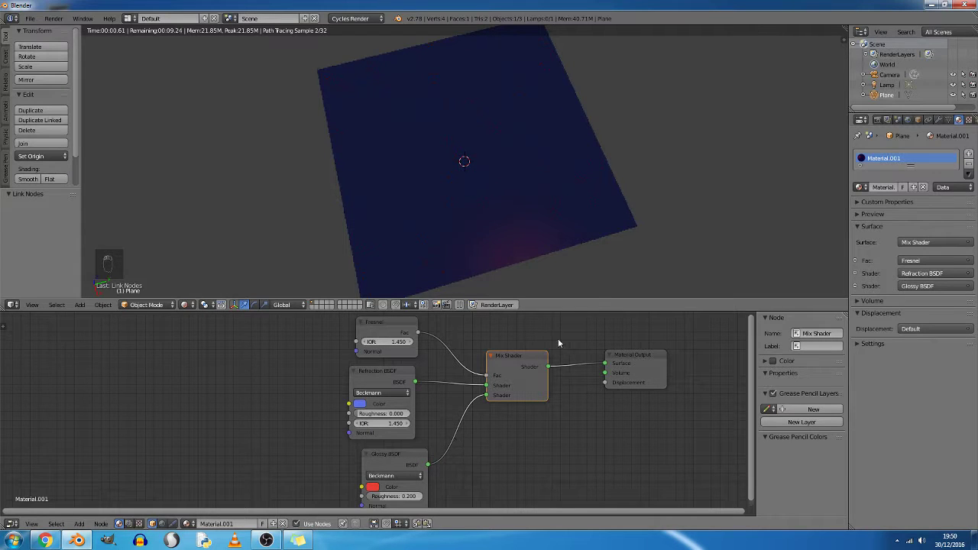
left_click_drag(571, 259, 596, 213)
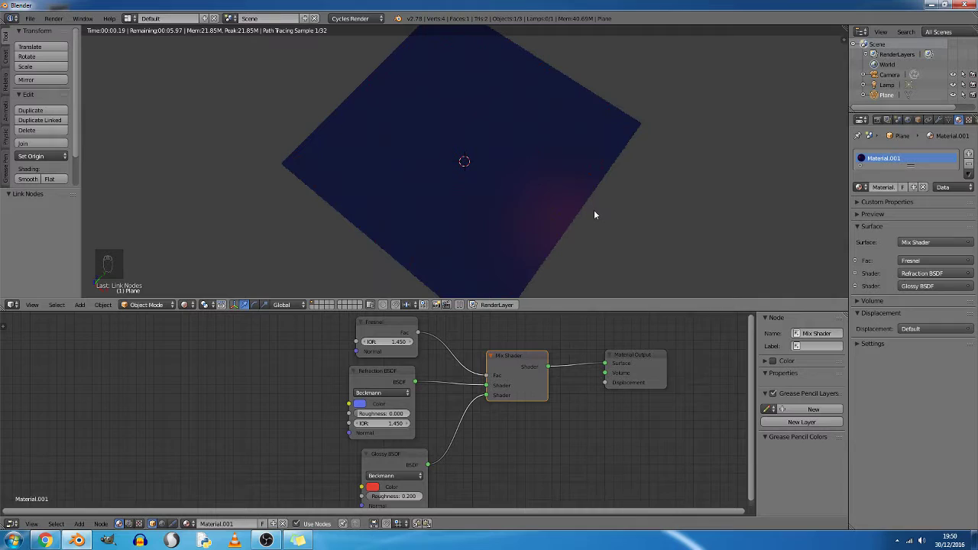
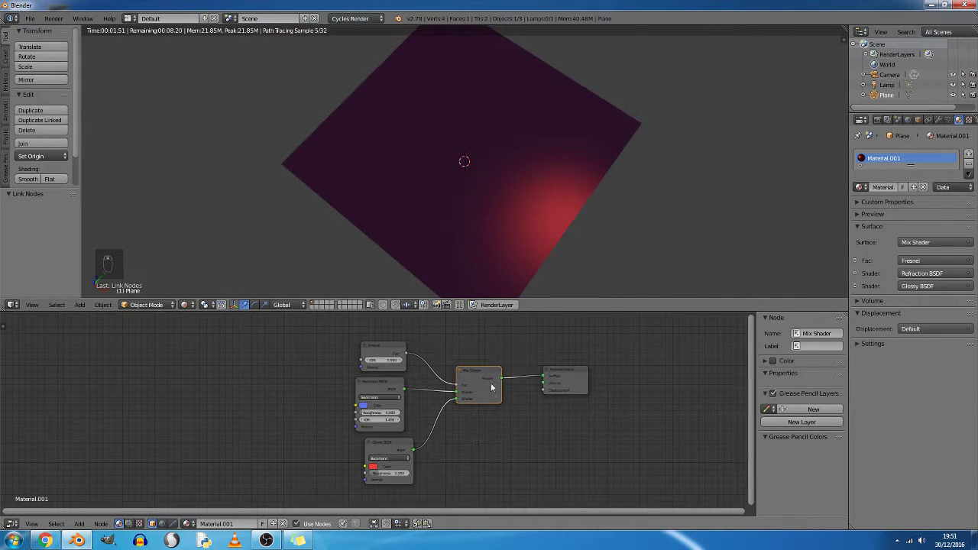
Add a Glass BSDF node and plug it into the Mix Shader's first shader input
left_click_drag(479, 368, 370, 425)
left_click_drag(292, 406, 355, 425)
key("shift+a")
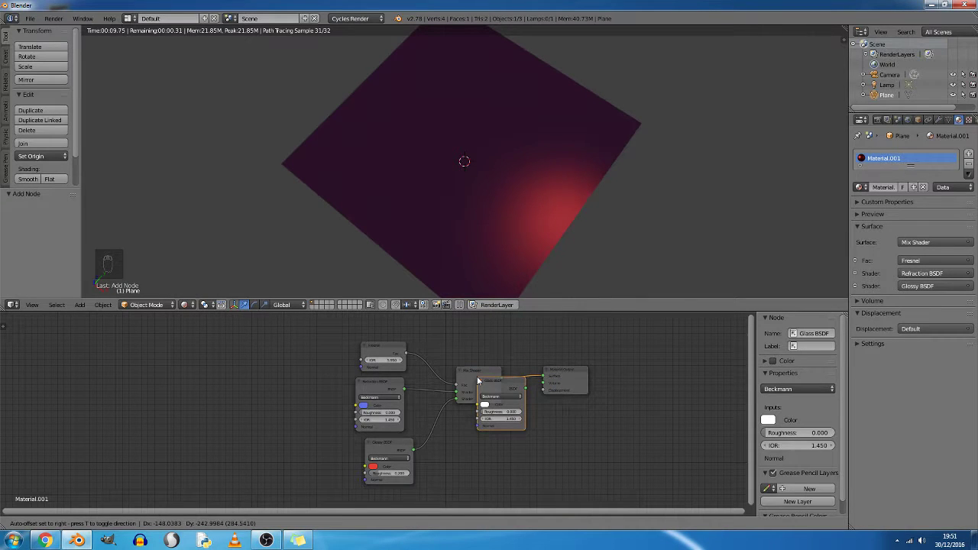
left_click_drag(411, 375, 536, 181)
left_click_drag(537, 181, 522, 232)
Move the Refraction BSDF node out of the way and check the glass-tinted plane
middle_click(525, 232)
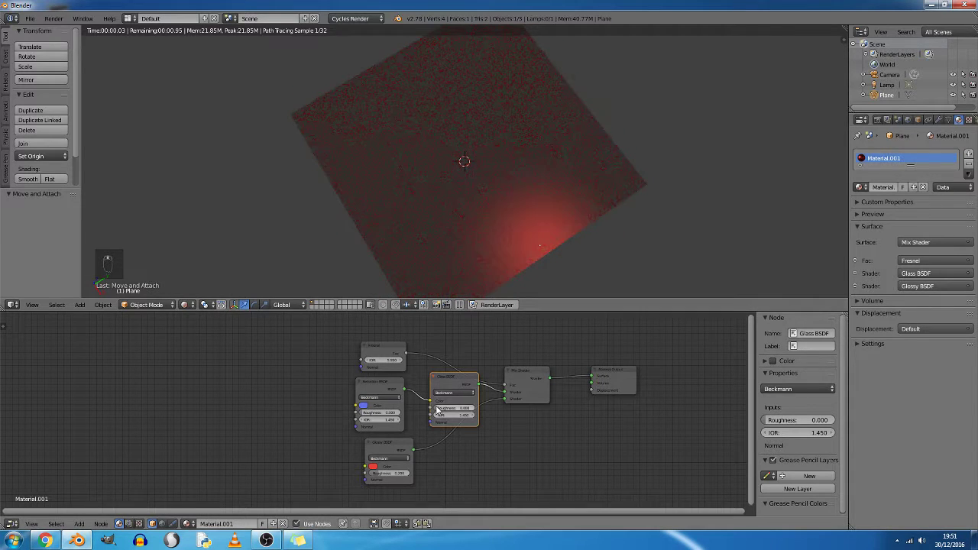
middle_click(385, 393)
left_click_drag(339, 373, 431, 398)
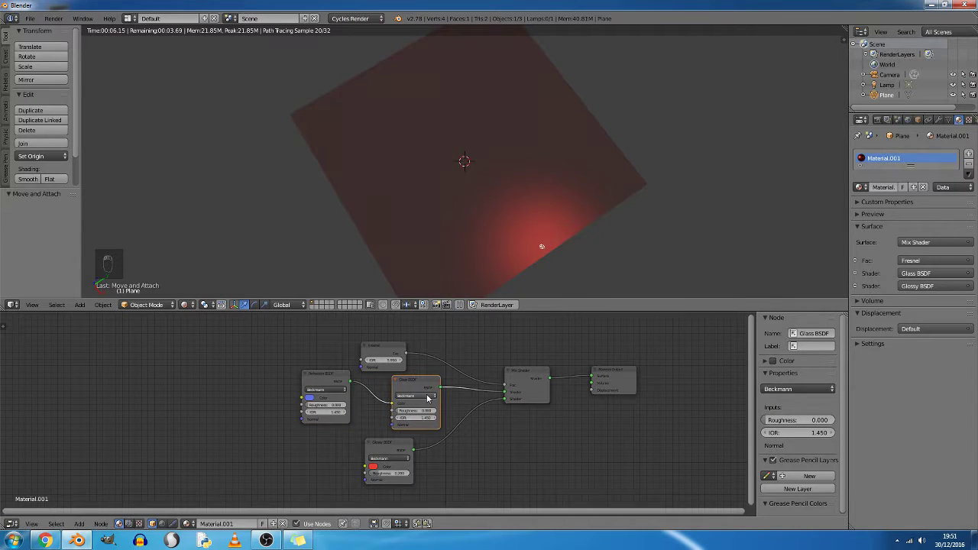
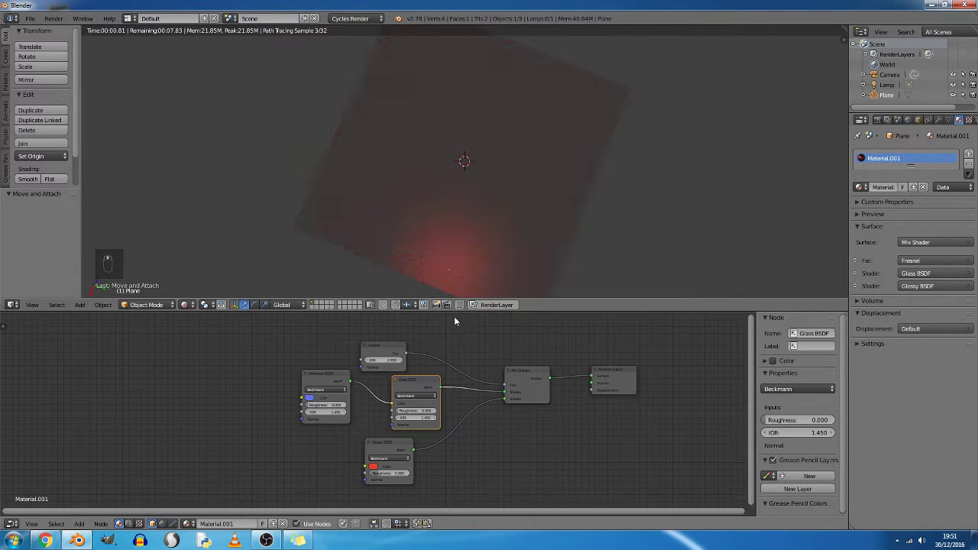
Drag the Fresnel node's IOR field to a new value so glass and red gloss blend differently
left_click_drag(394, 363, 405, 363)
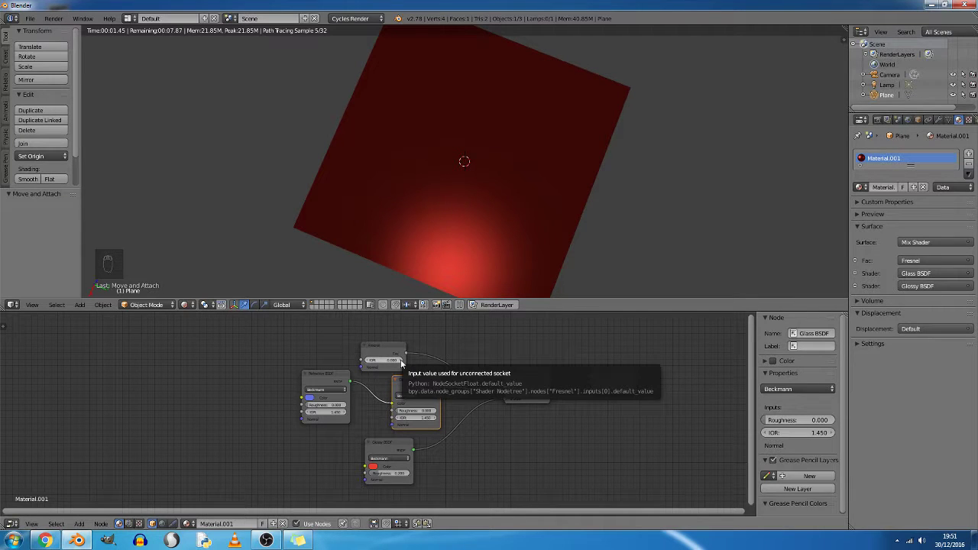
left_click(403, 364)
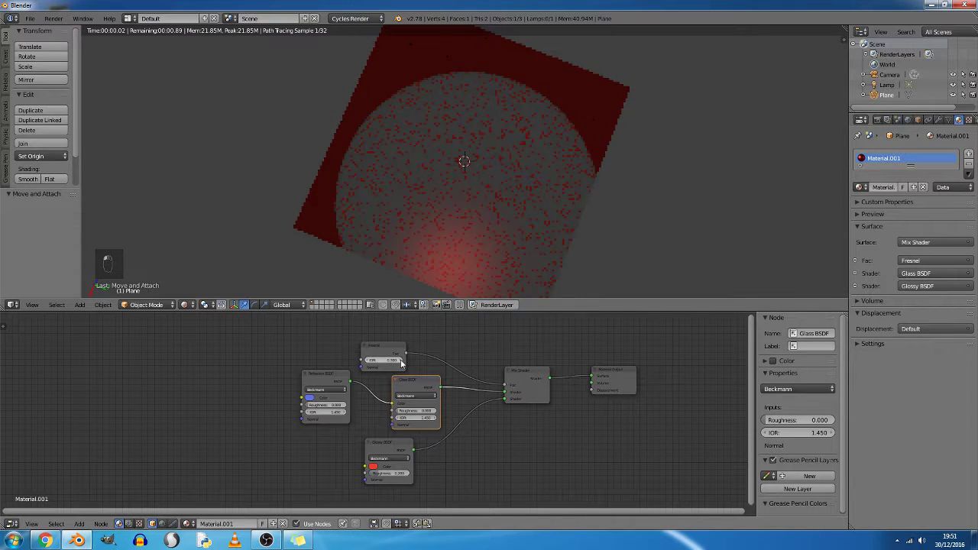
left_click_drag(402, 363, 581, 195)
left_click(581, 196)
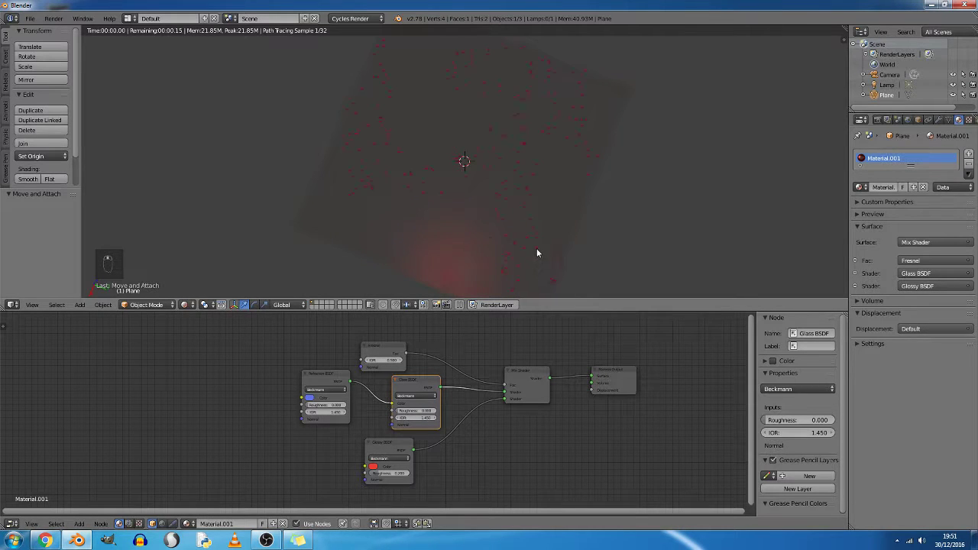
Orbit the rendered view around the plane to inspect the red surface and glassy edge glow
middle_click(522, 233)
middle_click(520, 232)
left_click_drag(487, 229, 455, 174)
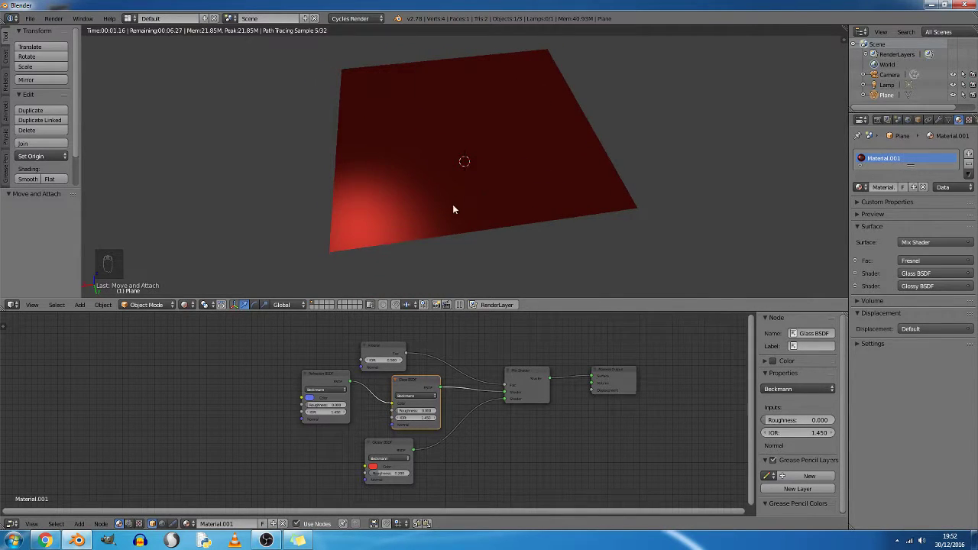
left_click_drag(468, 216, 481, 225)
middle_click(480, 224)
middle_click(494, 227)
left_click_drag(534, 226, 554, 223)
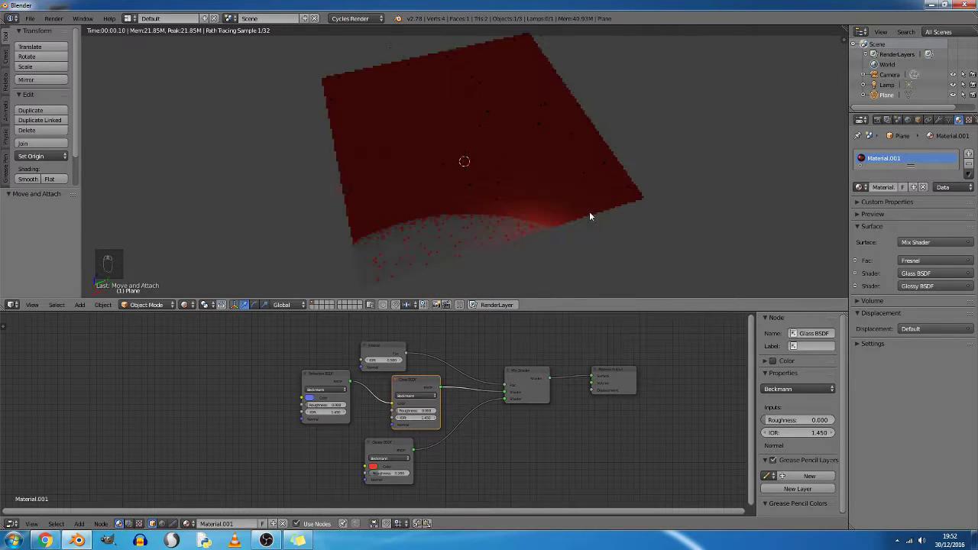
left_click_drag(617, 204, 592, 247)
middle_click(588, 255)
left_click_drag(538, 251, 507, 225)
left_click_drag(464, 218, 584, 308)
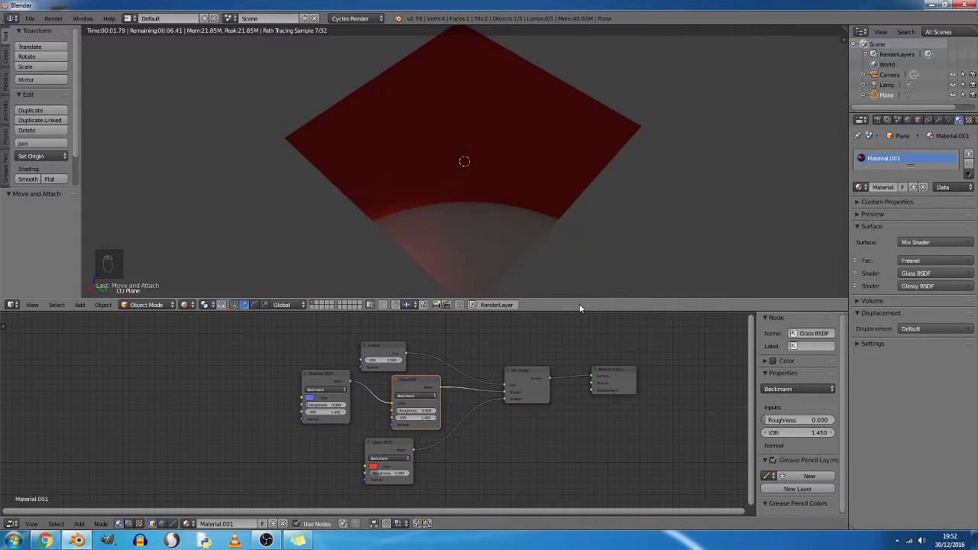